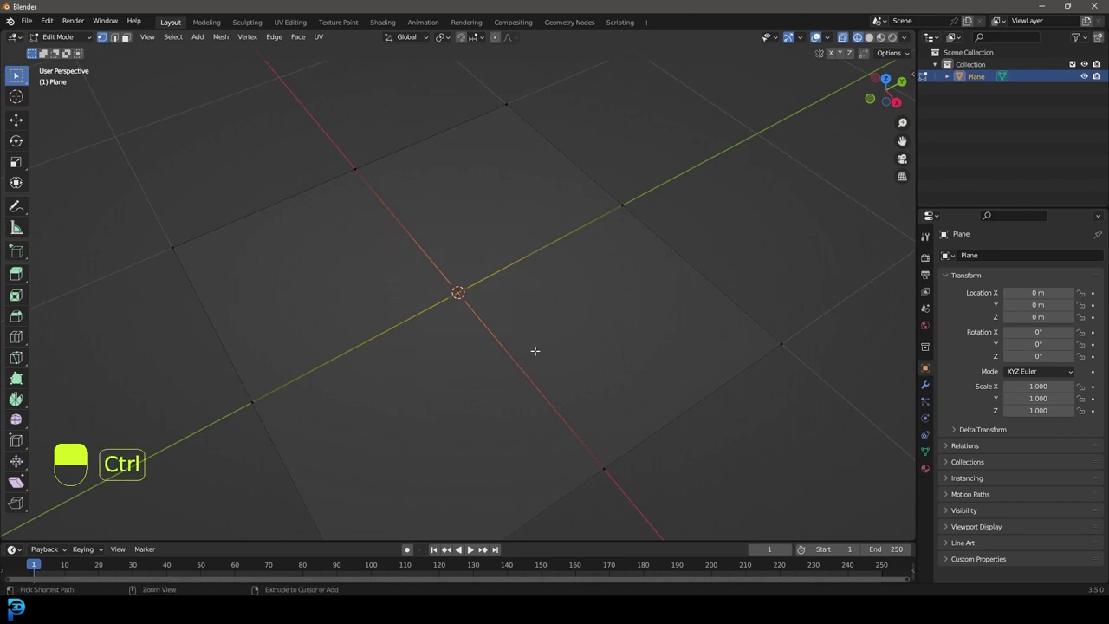
Bevel the plane's centre vertex into a small square face
key(ctrl+shift+b)
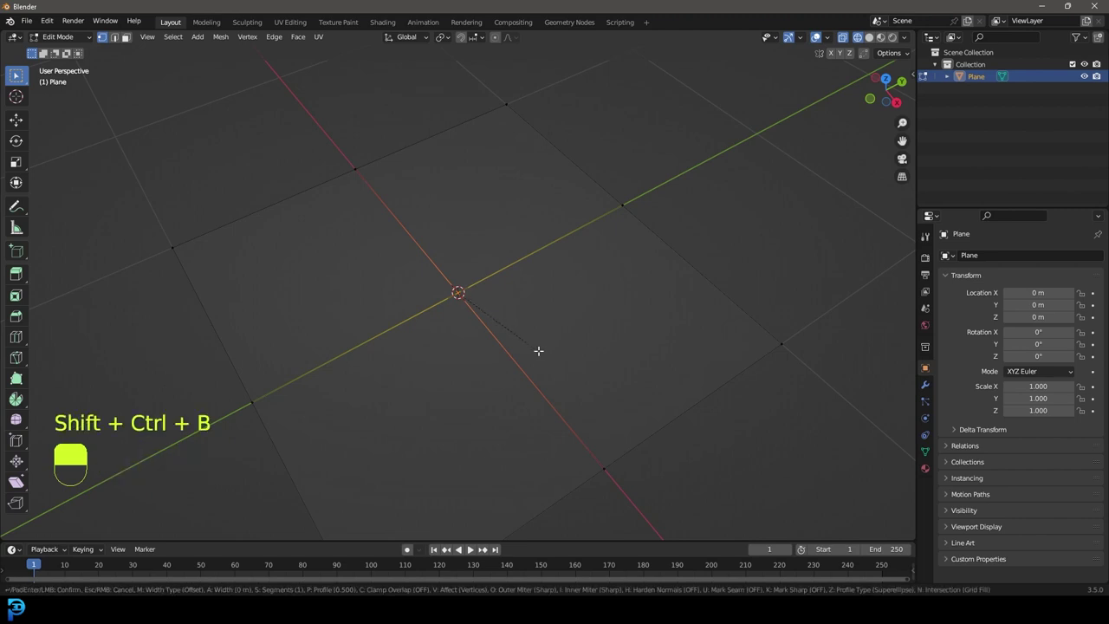
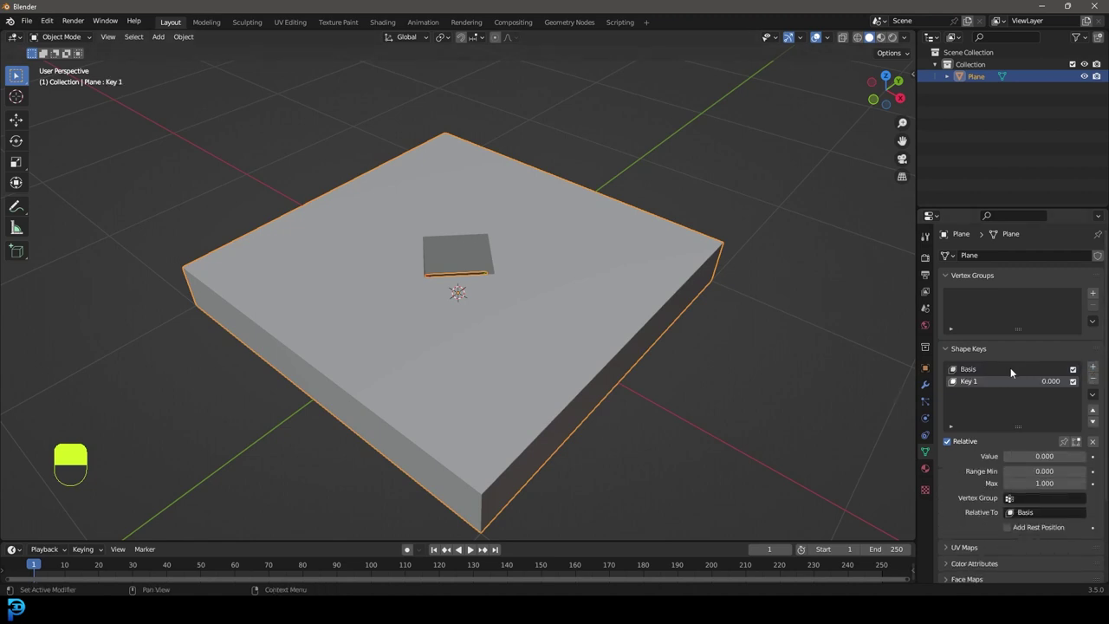
Orbit the view to look down on the slab from above
drag(976, 371, 483, 298)
drag(483, 297, 476, 274)
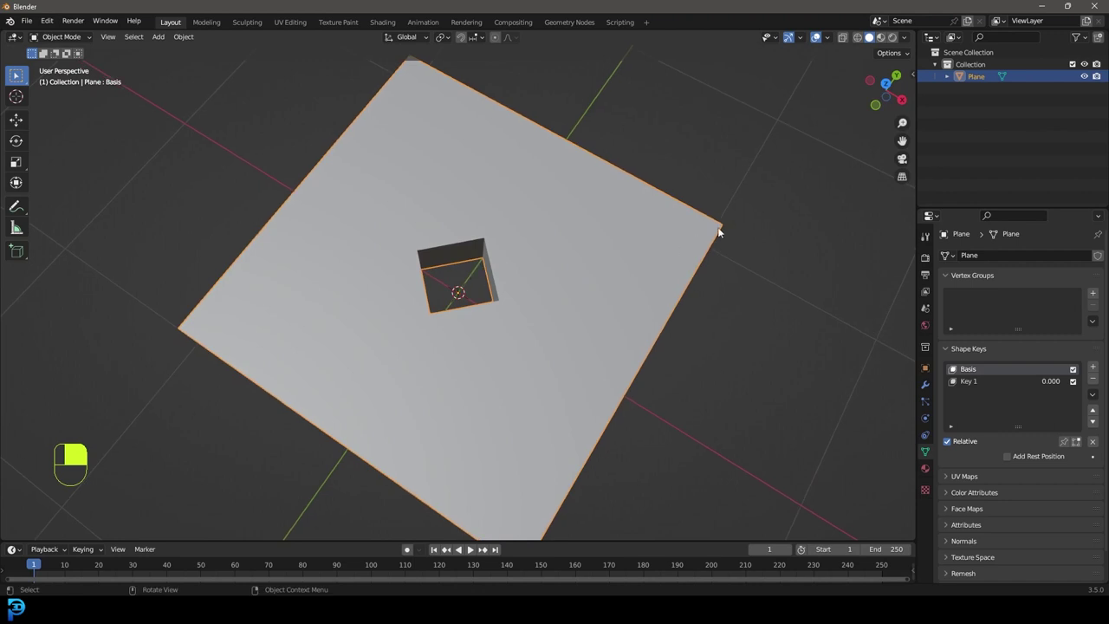
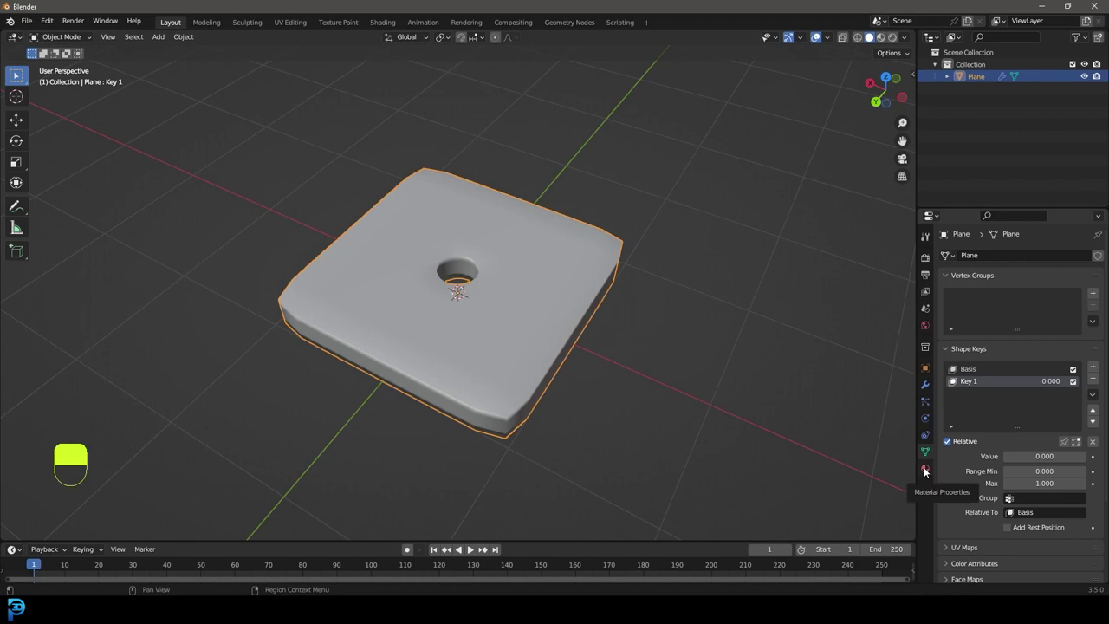
Orbit the view around the plate before placing the sphere
drag(929, 471, 1003, 311)
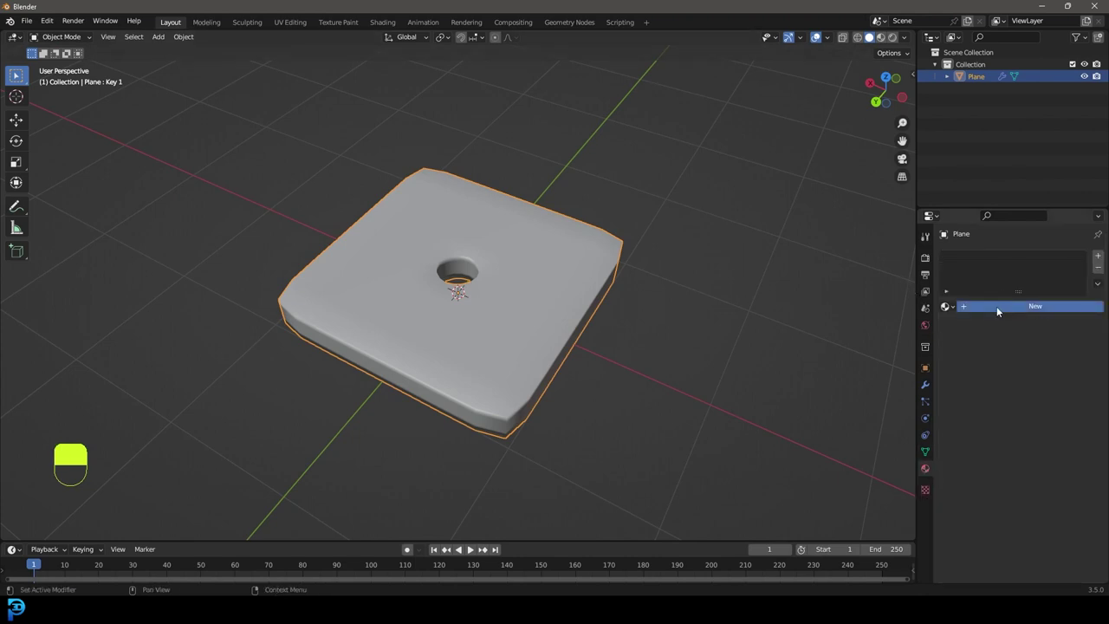
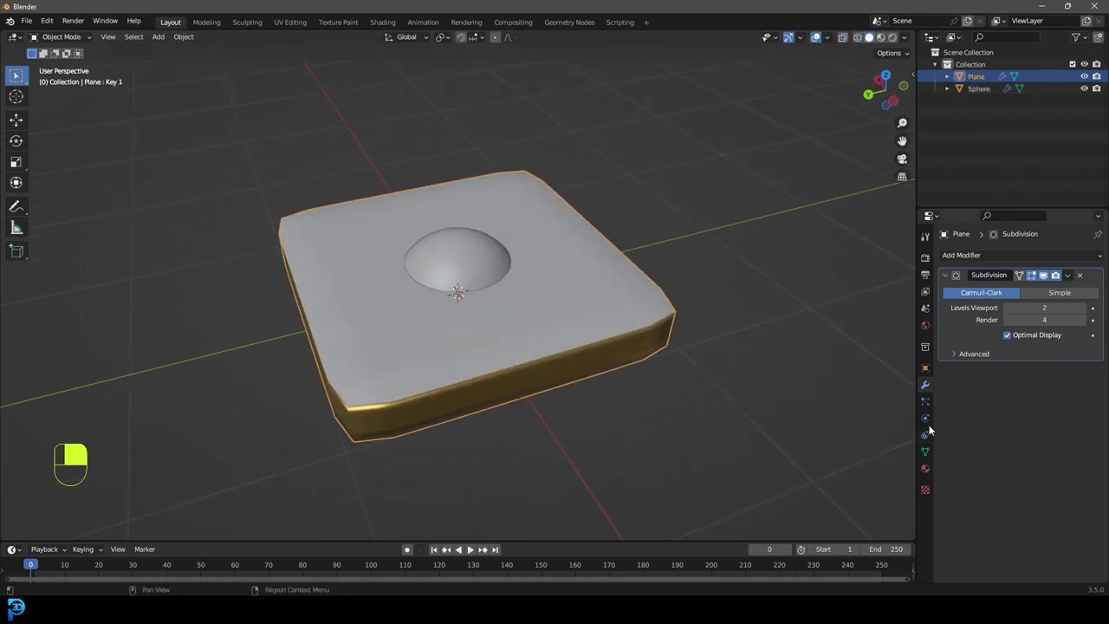
Bring up the plate's shape key settings to set Key 1 to full strength
click(929, 457)
middle_click(929, 456)
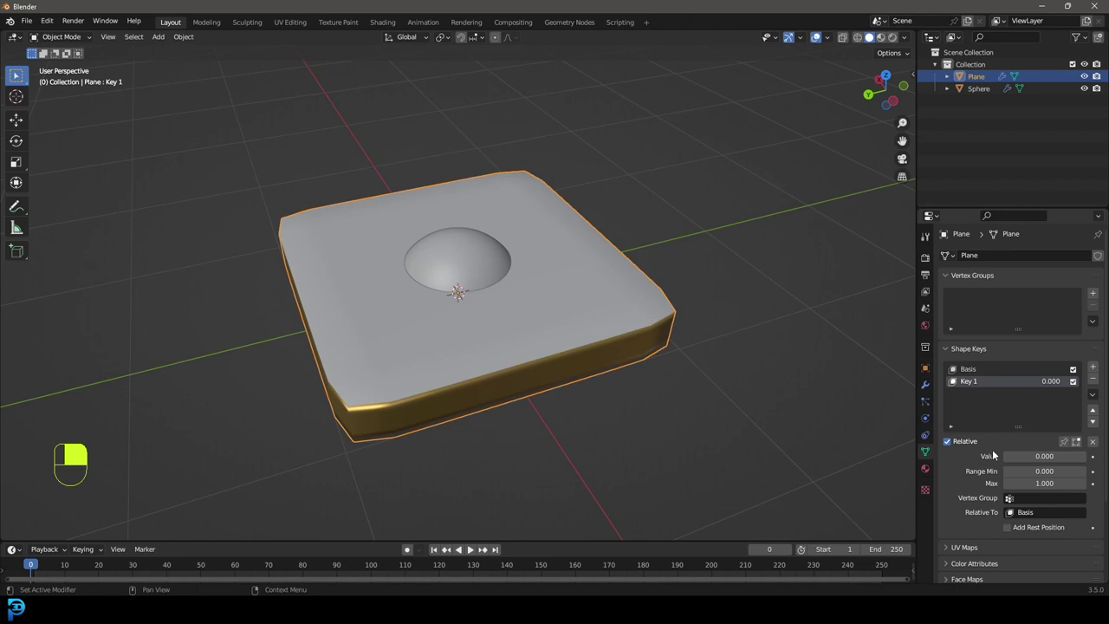
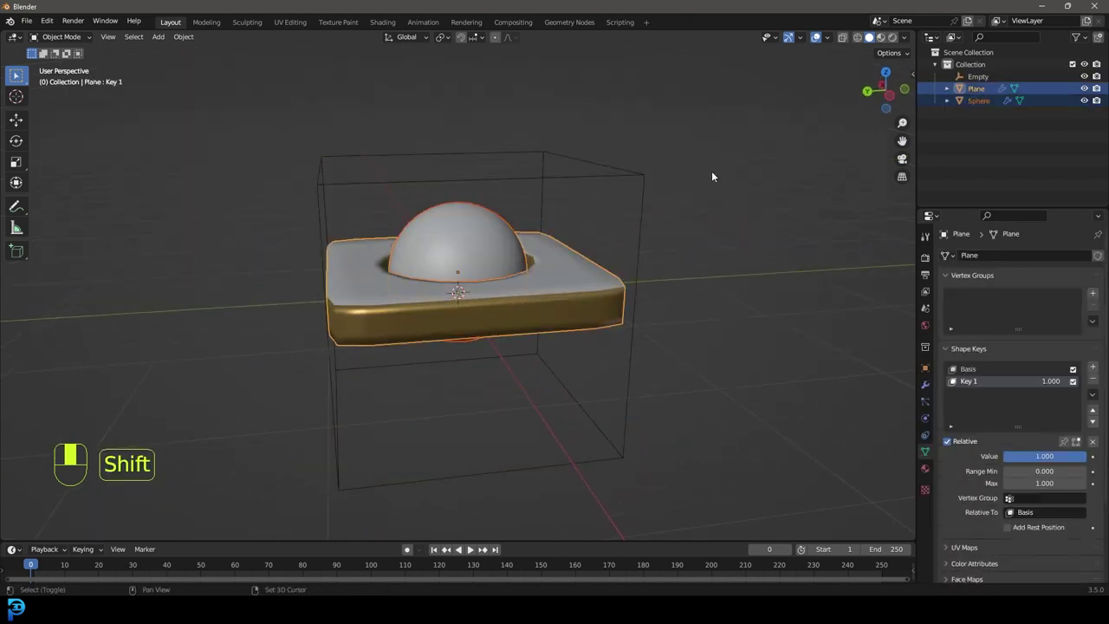
Select the empty as active object and bring up parenting options for plate and sphere
click(547, 154)
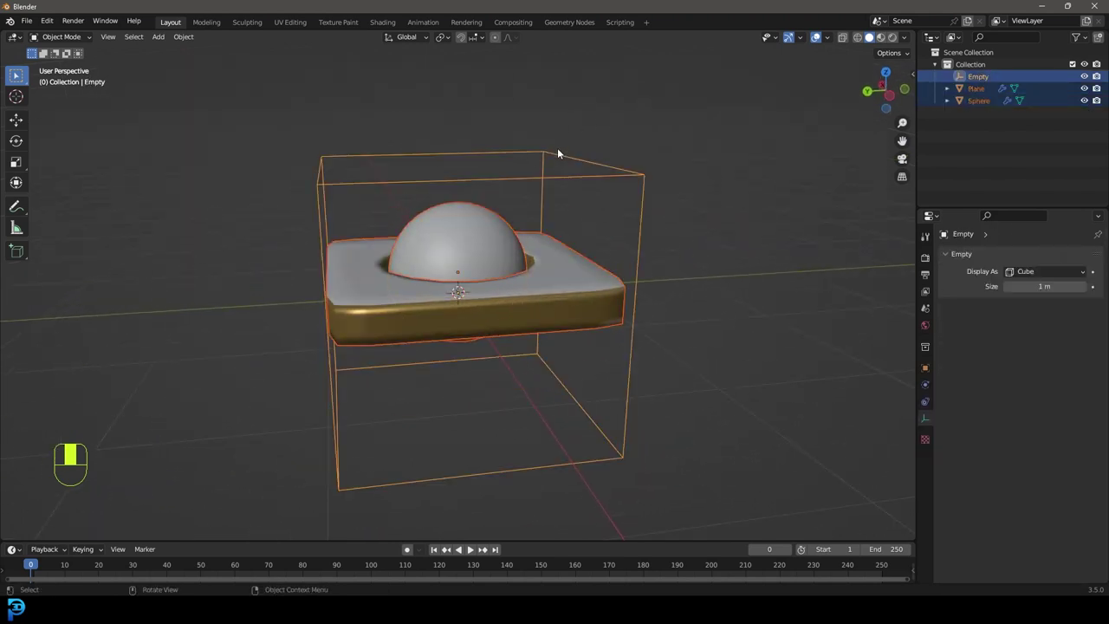
key(ctrl+p)
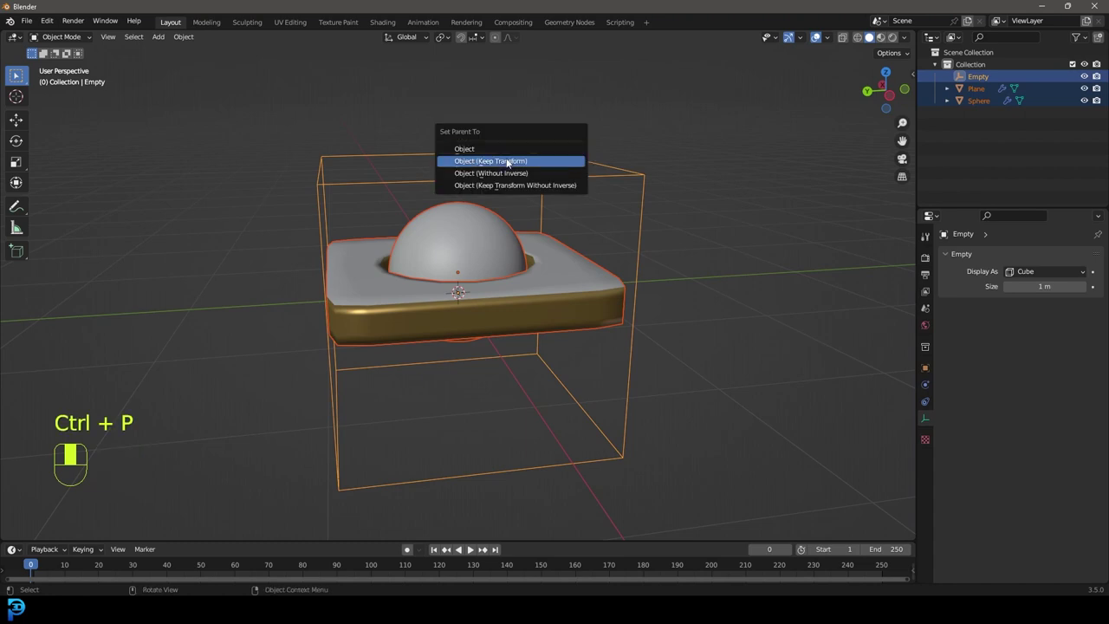
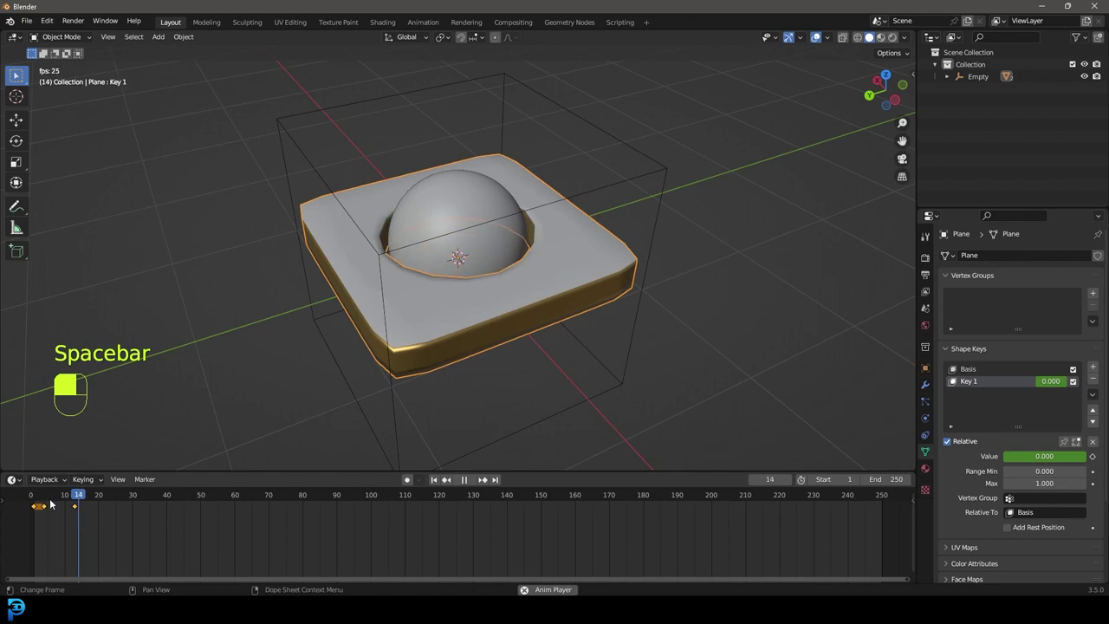
Stop playback and scrub the timeline back and forth to check the Key 1 animation
key(space)
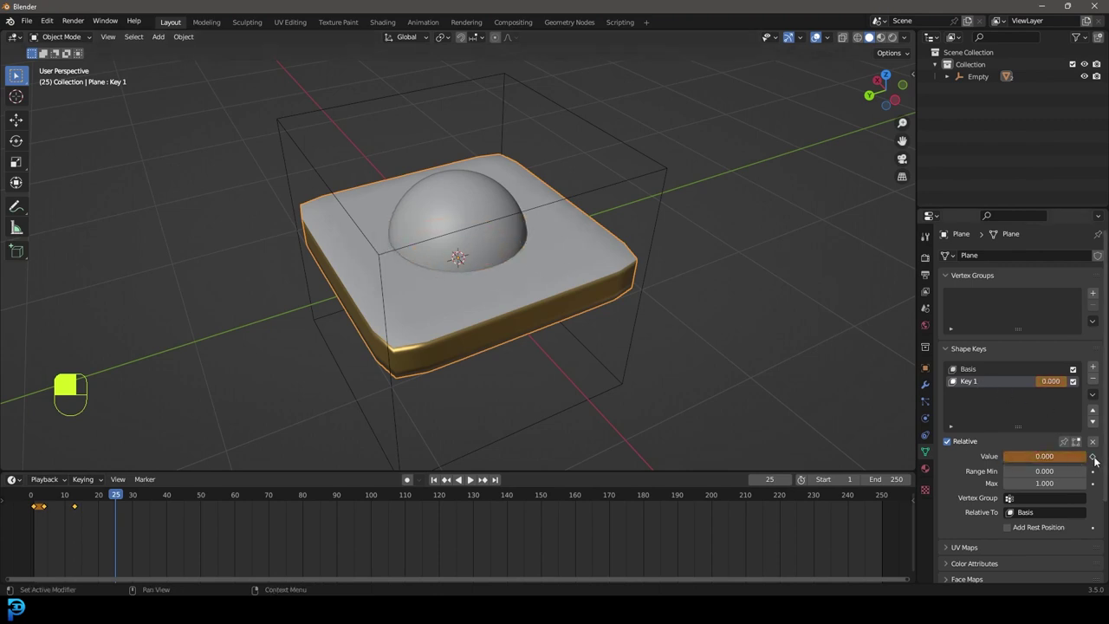
drag(1098, 463, 120, 501)
drag(120, 501, 1098, 460)
drag(1098, 460, 175, 497)
drag(175, 497, 1099, 460)
Scrub the timeline and play back to verify the plate's Key 1 animation around the sphere
drag(1100, 460, 150, 499)
drag(149, 499, 470, 195)
key(space)
key(space)
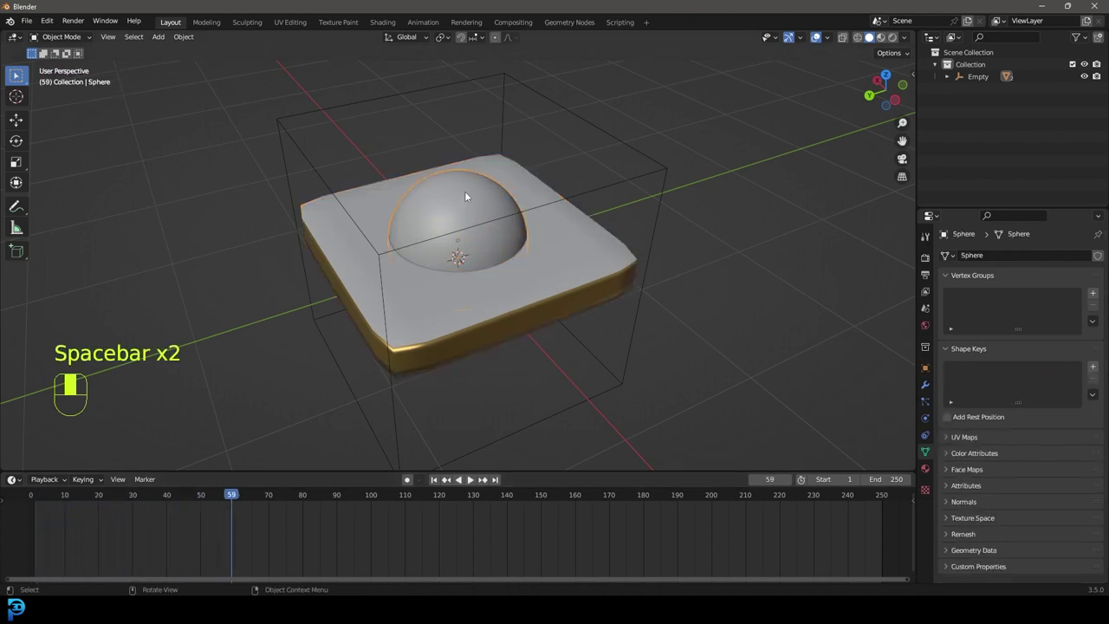
Start moving the sphere straight up along the global Z axis
key(g)
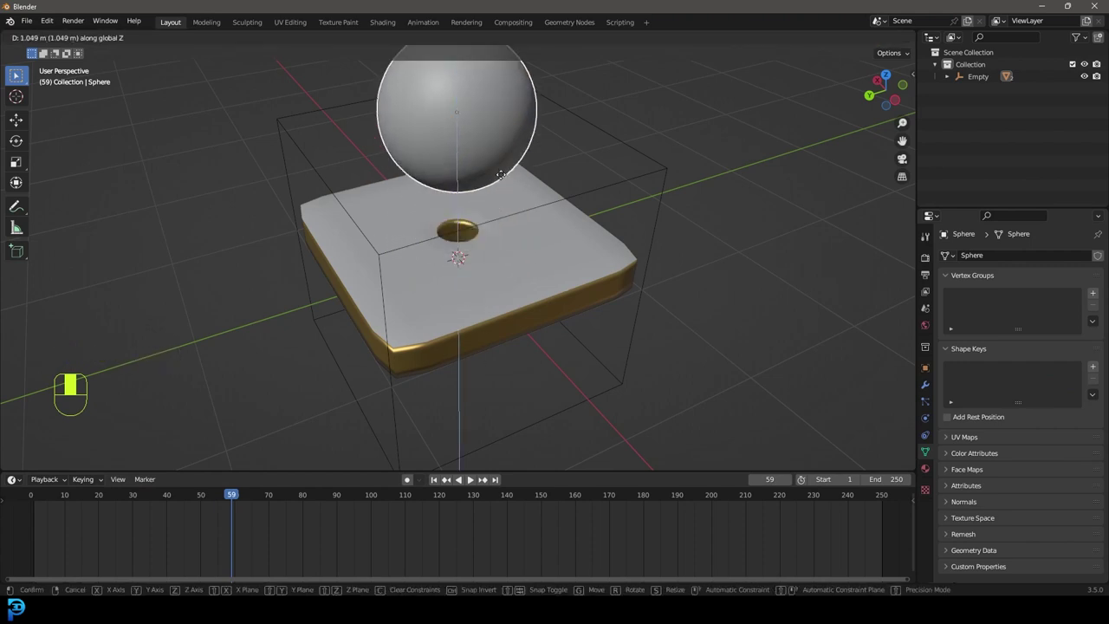
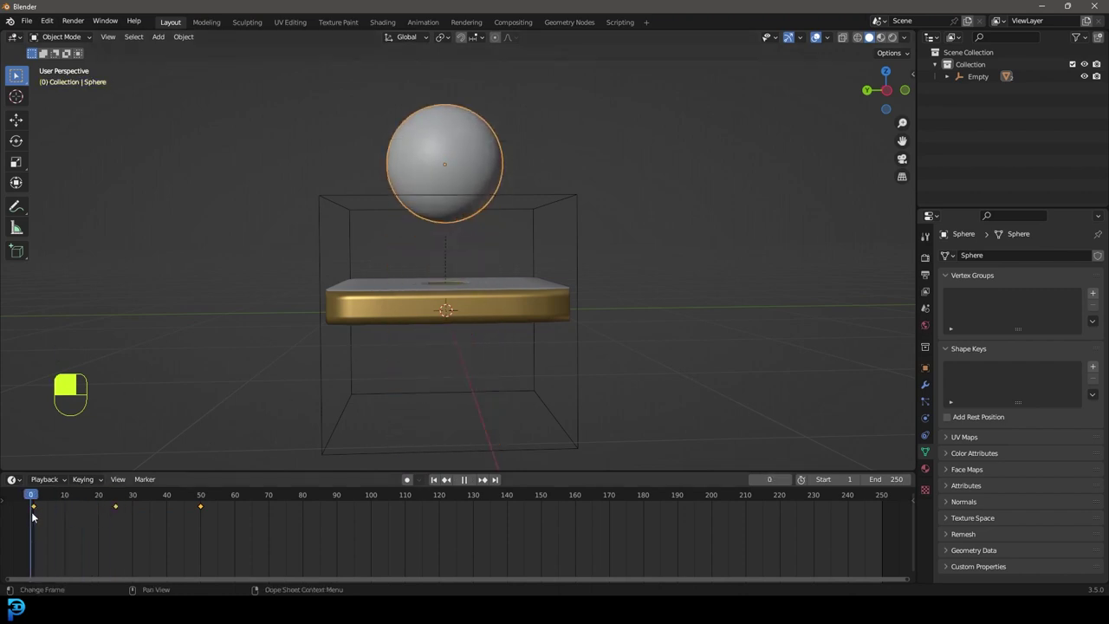
Play the hole-opening and sphere-drop animation, then restart it from the first frame
key(space)
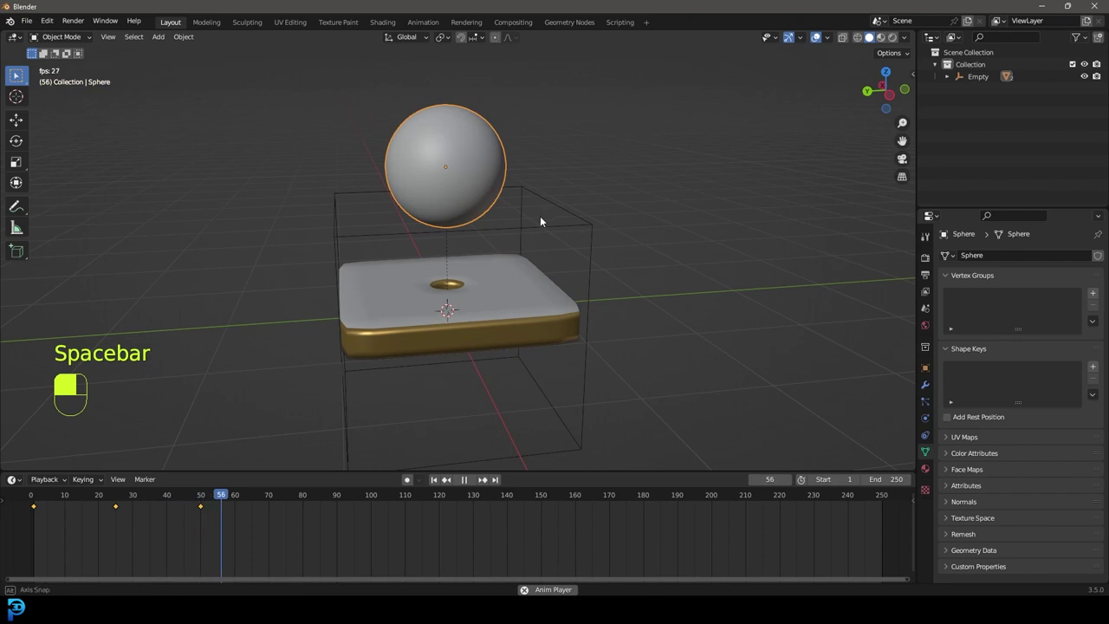
key(space)
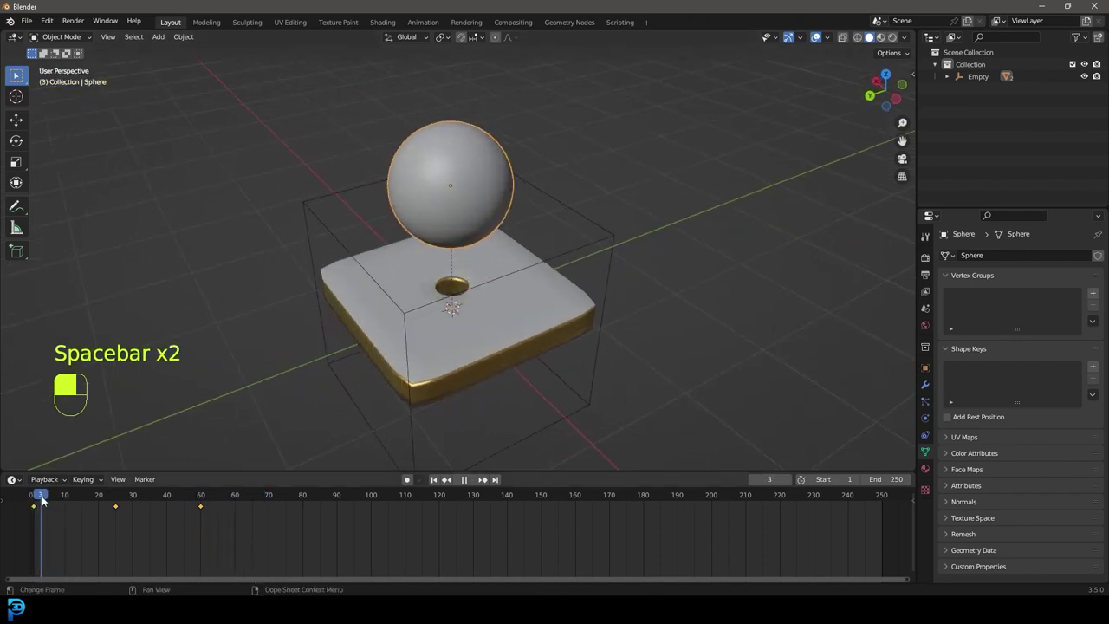
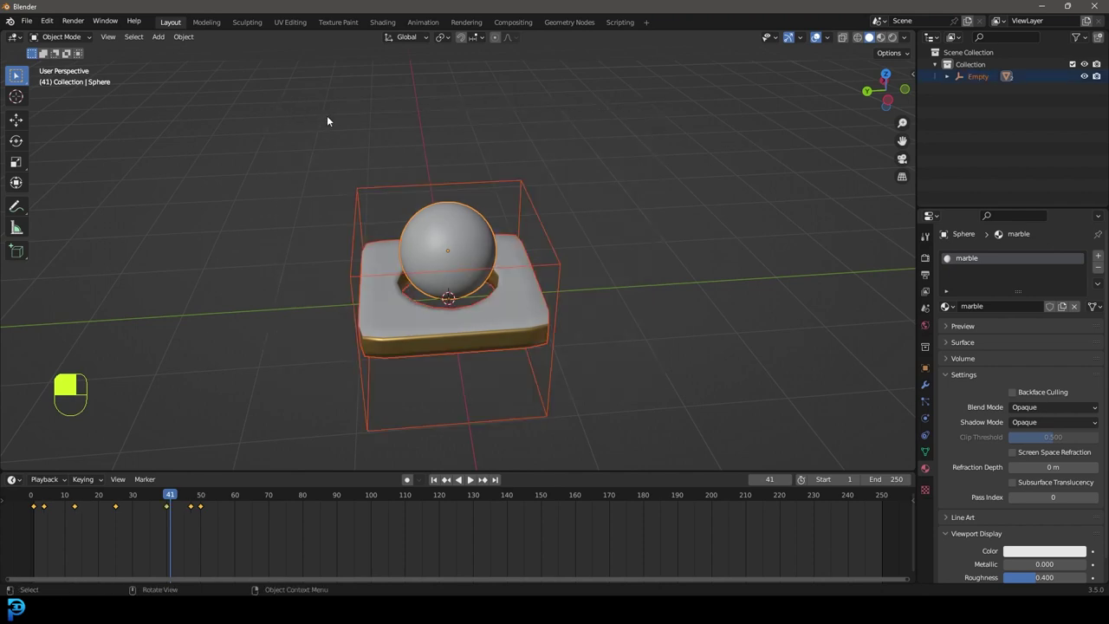
Switch to top view and duplicate the whole plate-and-sphere empty group
key(KP_7)
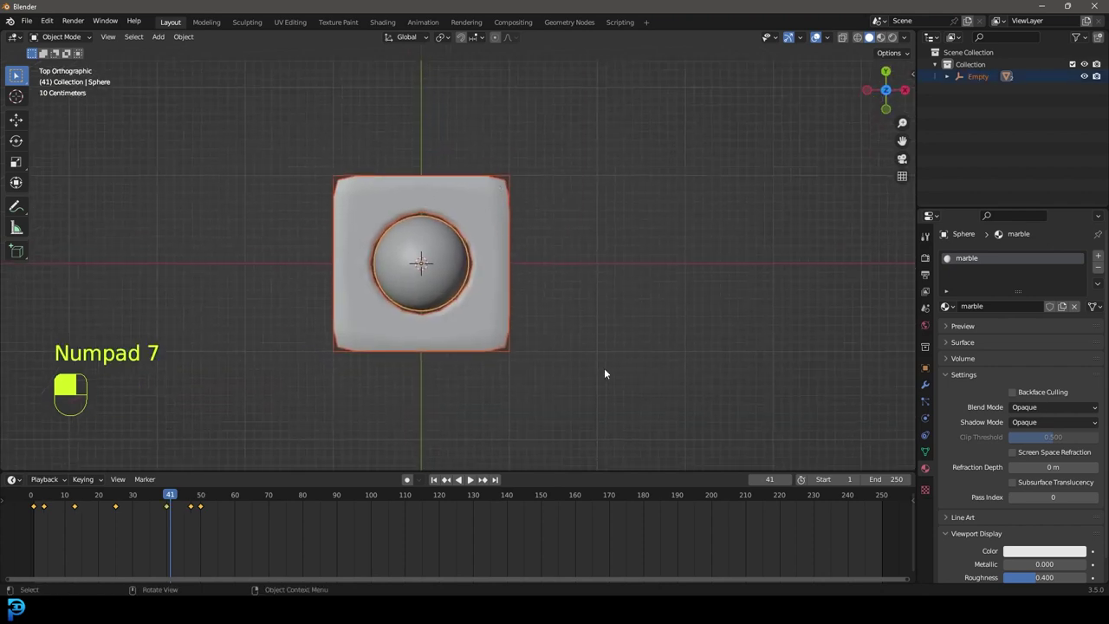
key(shift+d)
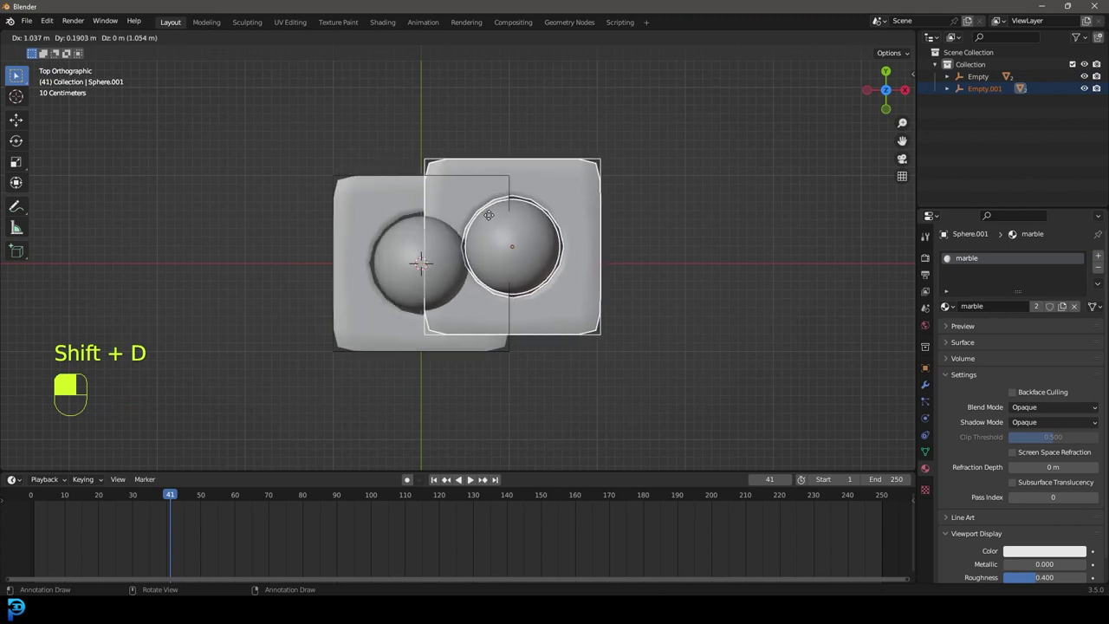
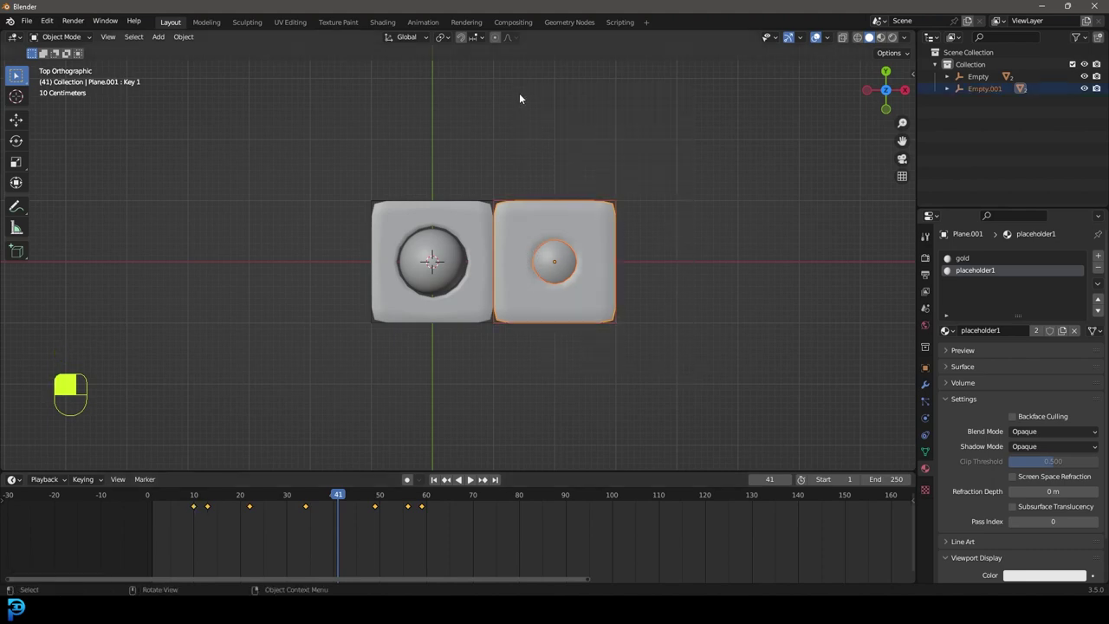
Duplicate the second plate-and-sphere group 2 m along X to form a third copy
key(g)
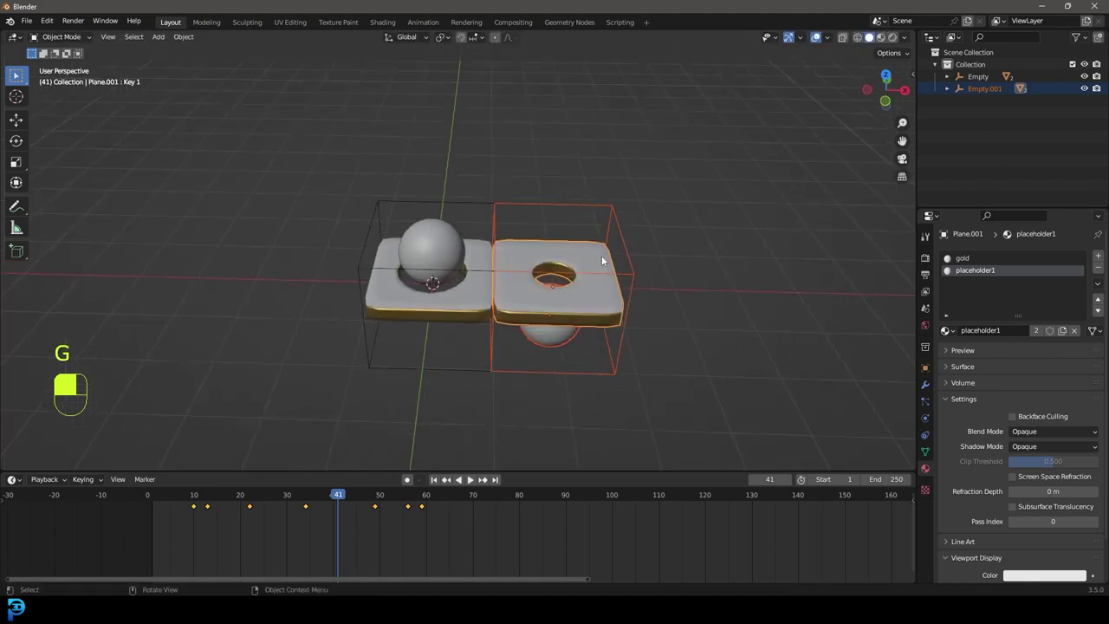
key(KP_7)
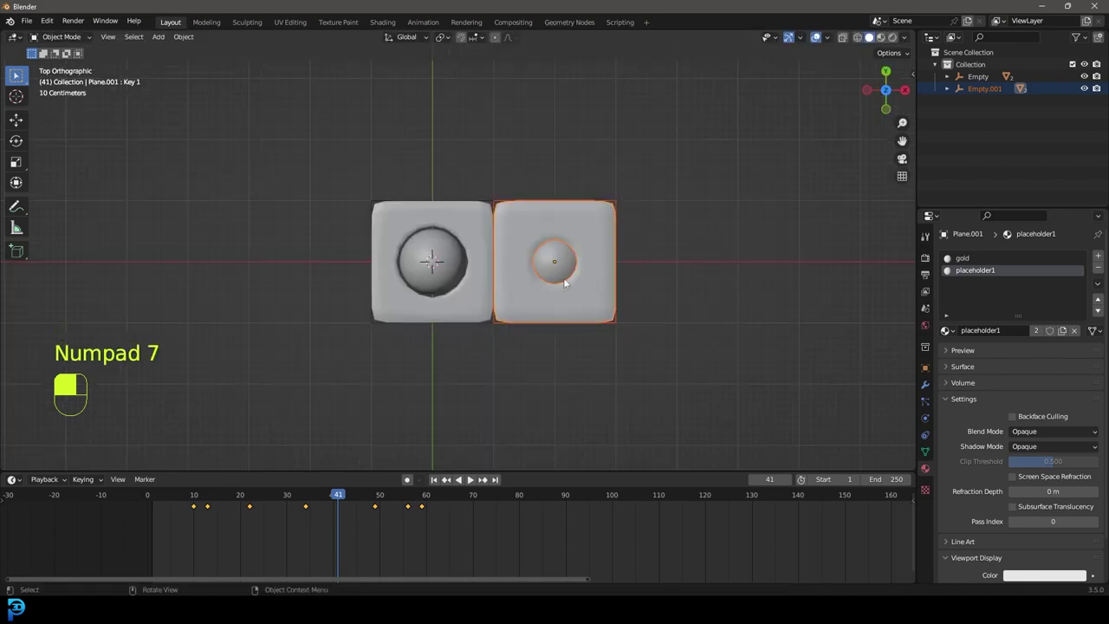
key(shift+d)
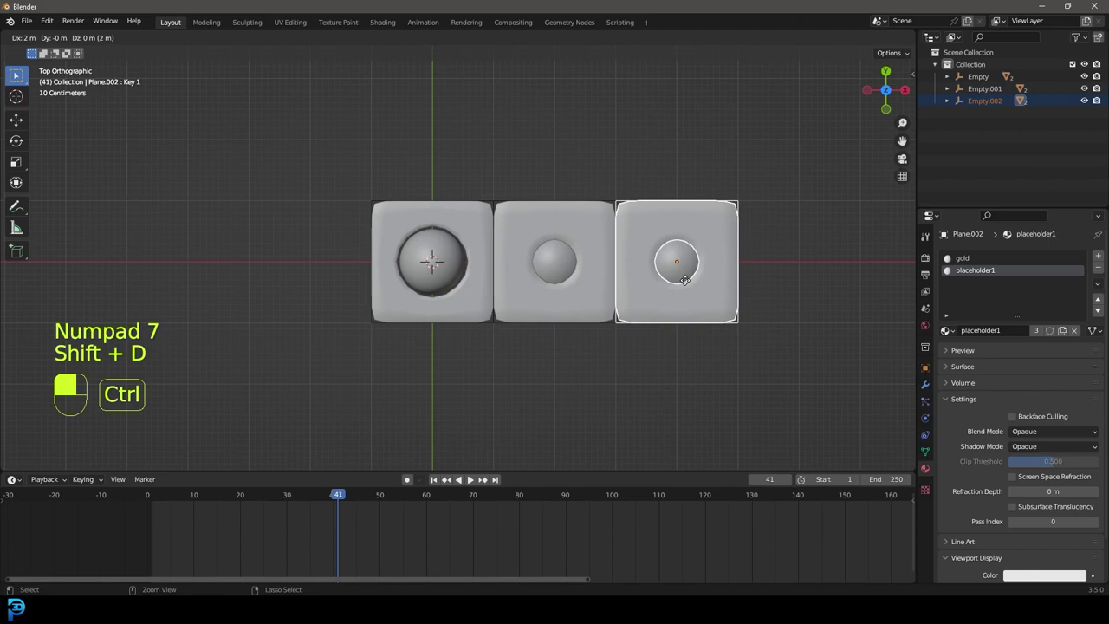
drag(691, 283, 695, 377)
drag(695, 377, 735, 316)
Shift the third copy's plate and sphere keyframes later in the timeline
drag(735, 316, 504, 539)
key(g)
drag(504, 539, 249, 504)
key(g)
drag(249, 504, 817, 428)
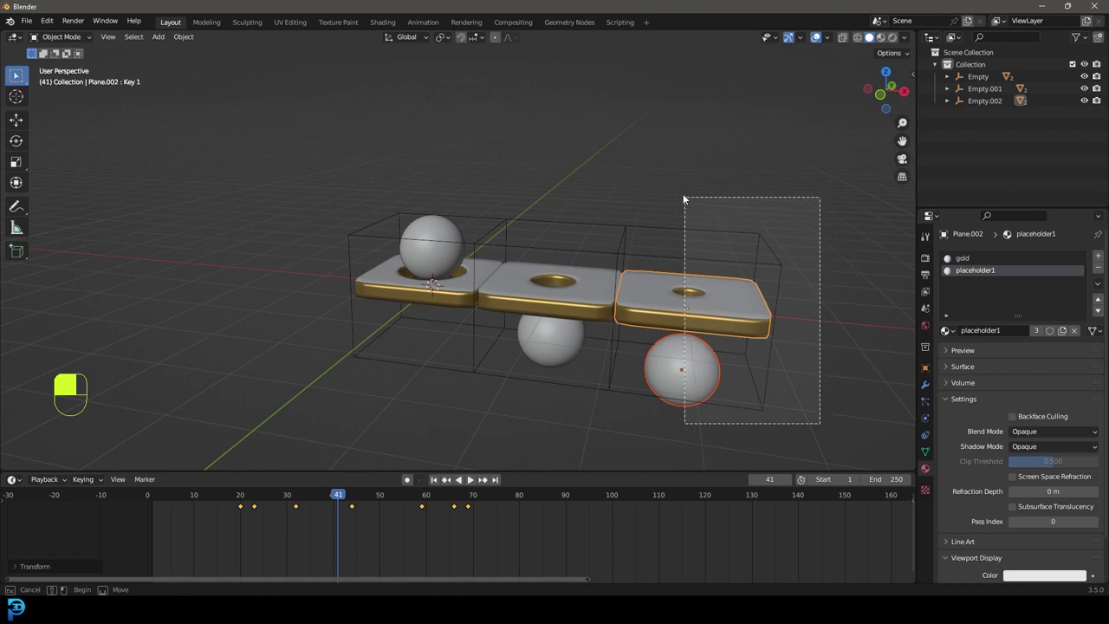
Duplicate a plate group (Empty.003) downward to start the second row of the grid
key(g)
key(KP_7)
key(shift+d)
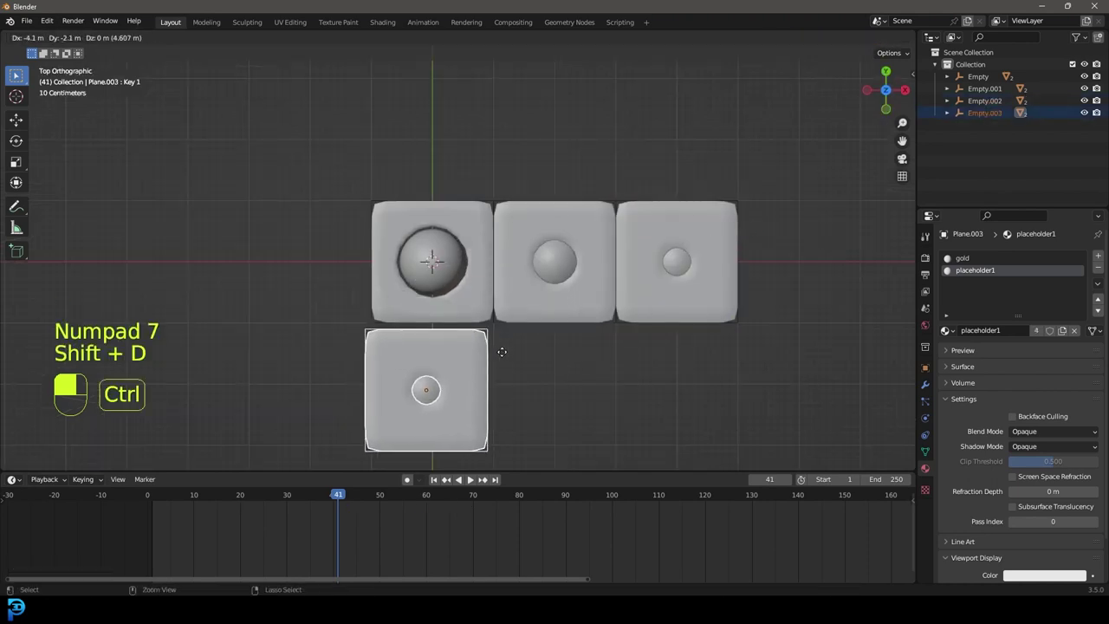
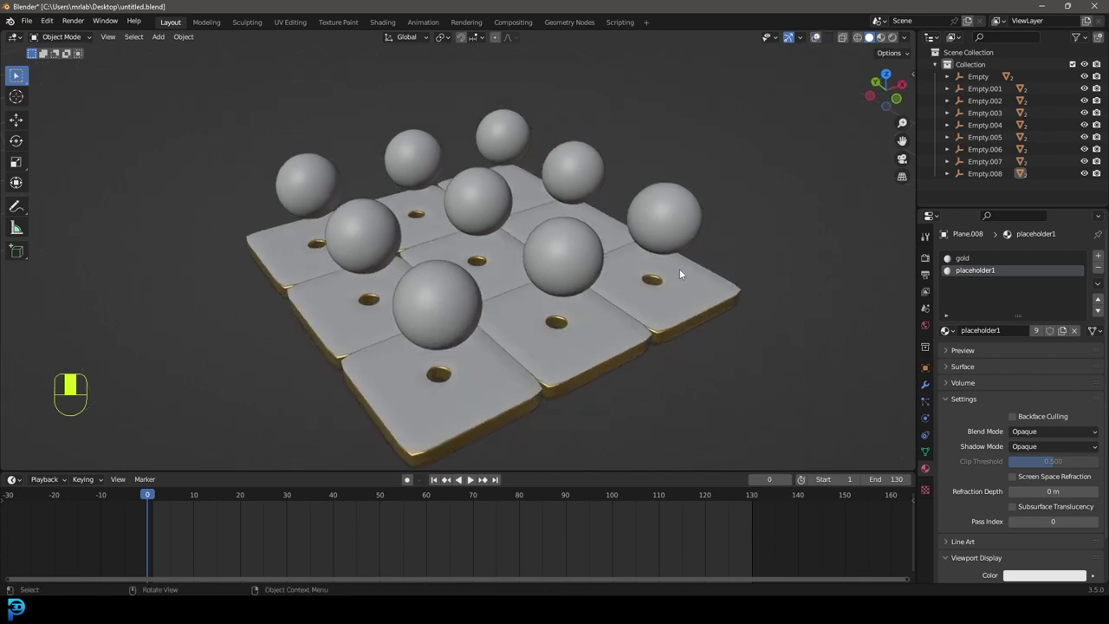
Play back the grid's drop animation, then re-enable viewport overlays
key(space)
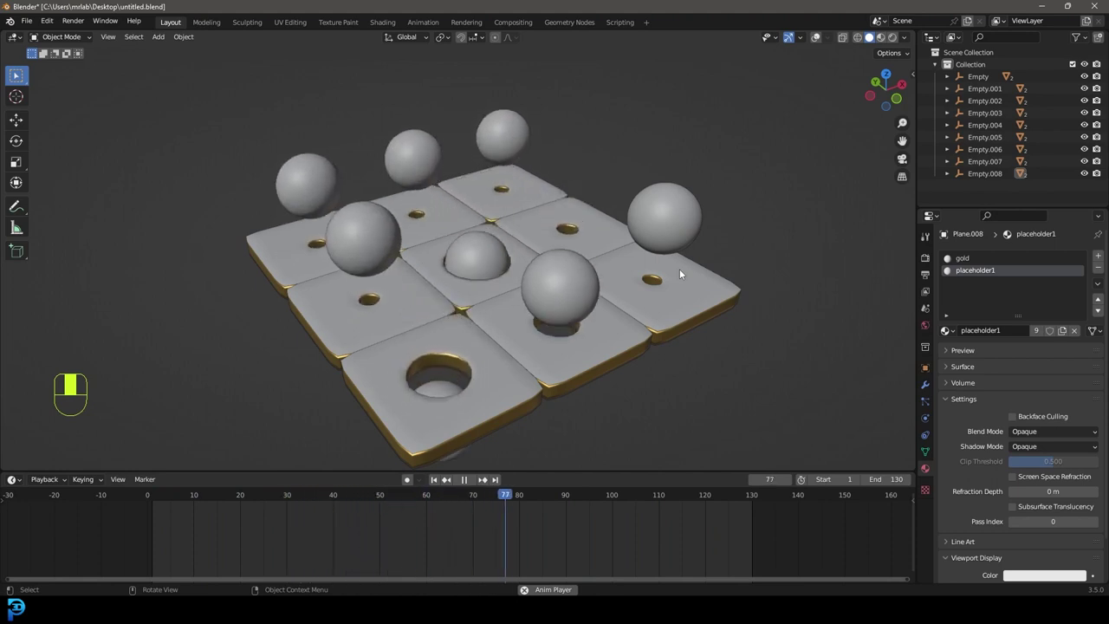
key(space)
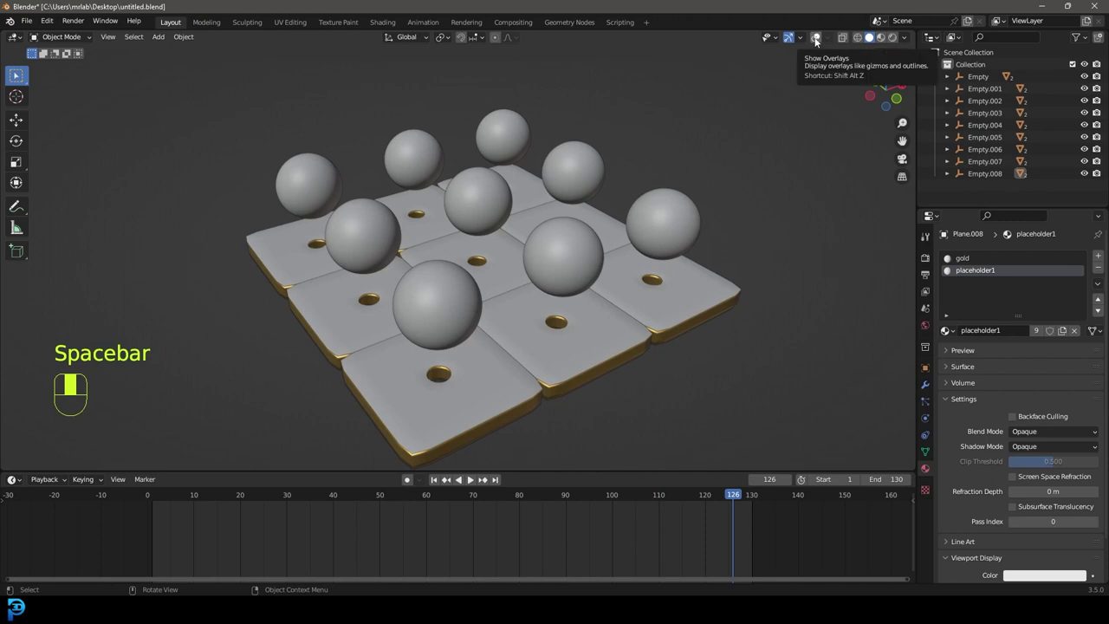
click(818, 44)
drag(822, 41, 542, 363)
From top view, select all nine plate groups
key(KP_7)
key(z)
drag(543, 363, 476, 250)
Add a Plain Axes empty (Empty.009) at the centre of the plate grid
key(g)
key(z)
key(z)
middle_click(476, 251)
click(481, 245)
drag(480, 248, 514, 318)
key(g)
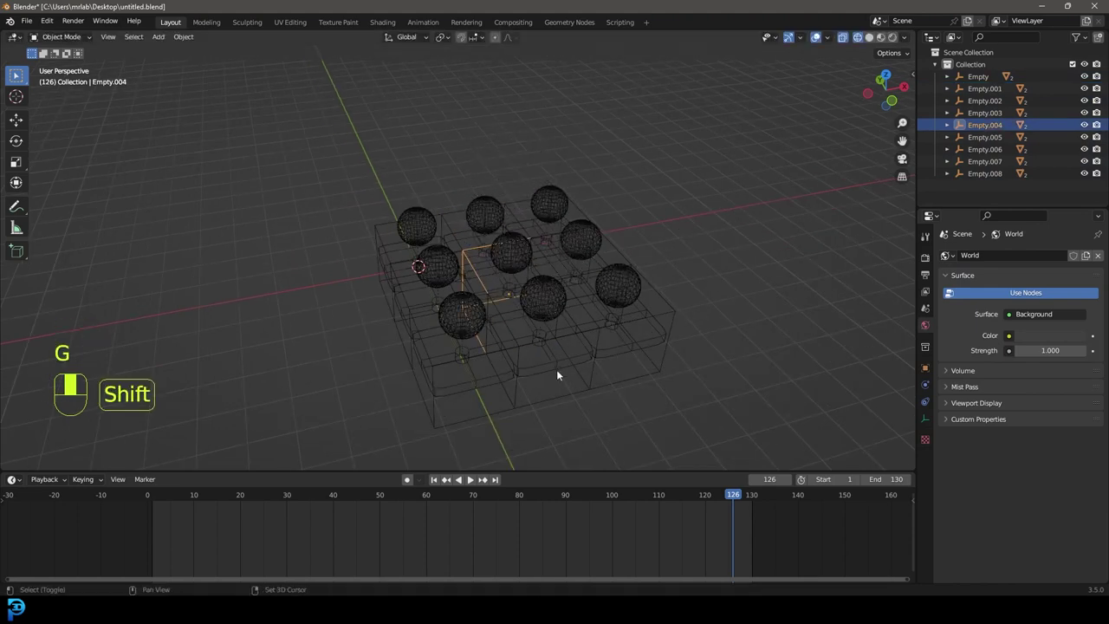
key(shift+d)
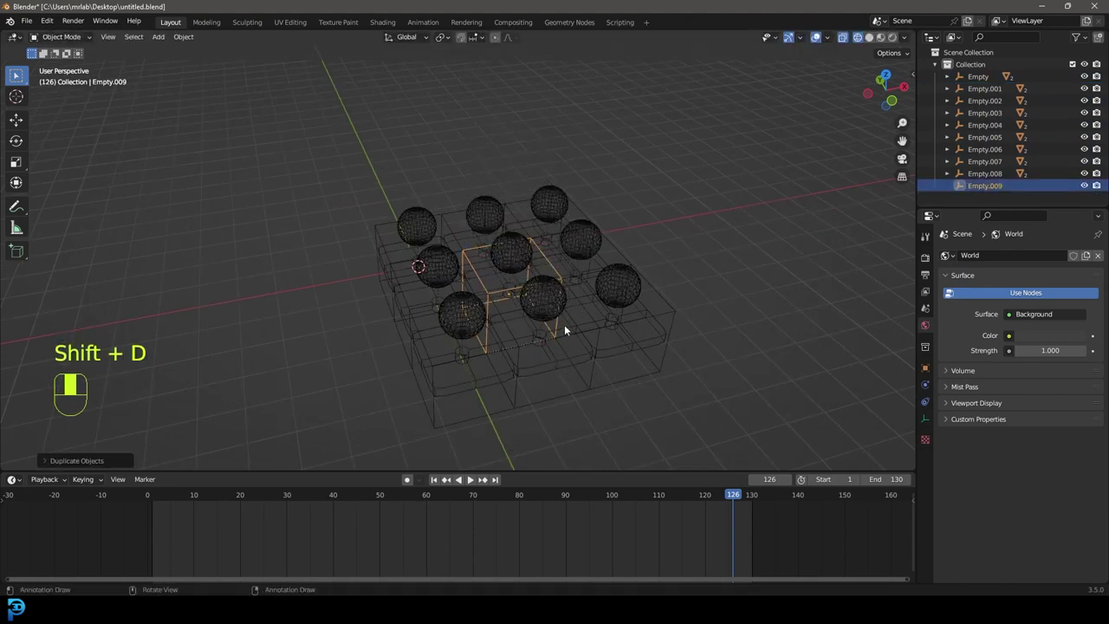
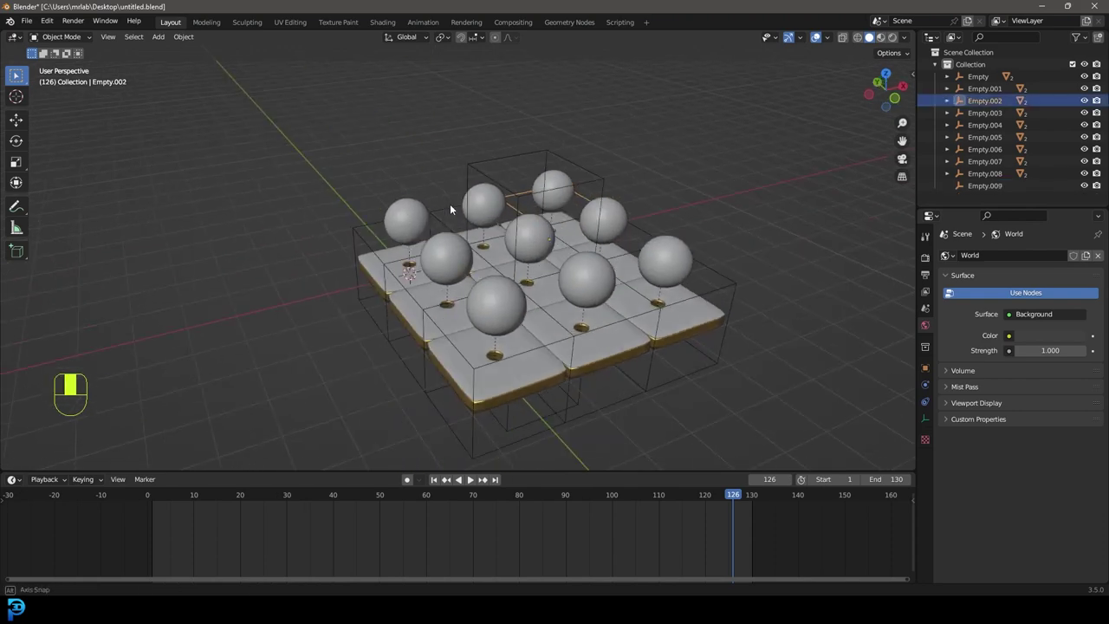
Shift-select all nine plate empties one by one
drag(450, 208, 440, 215)
drag(440, 215, 363, 225)
click(363, 226)
drag(367, 230, 296, 302)
click(295, 302)
drag(295, 304, 362, 239)
click(362, 239)
drag(362, 239, 255, 273)
click(255, 273)
drag(255, 274, 235, 332)
click(235, 332)
drag(234, 332, 408, 220)
click(408, 220)
drag(411, 219, 453, 179)
key(g)
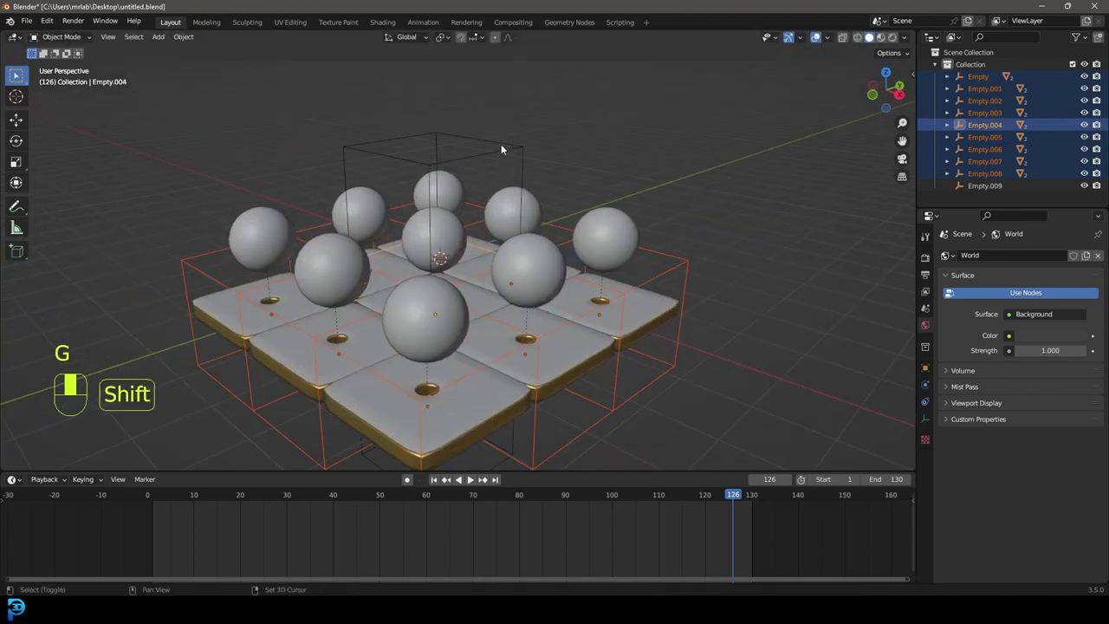
Add Empty.009 as active and parent the plate empties to it with Ctrl+P
click(469, 141)
key(ctrl+p)
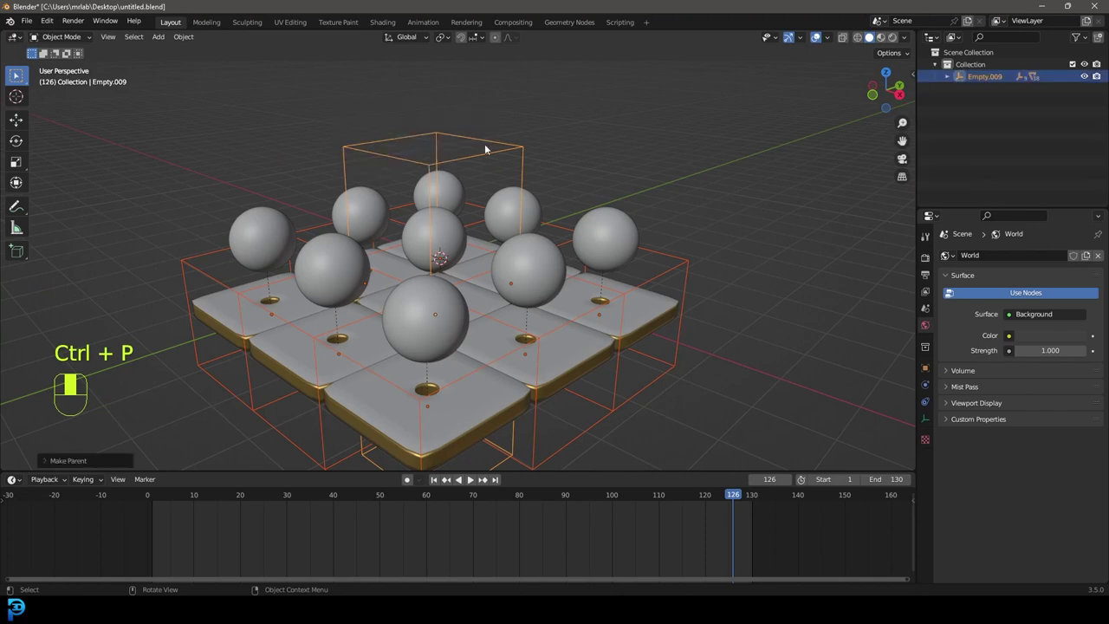
Confirm the Object parenting and reposition the grouped grid from top view
click(505, 146)
key(KP_7)
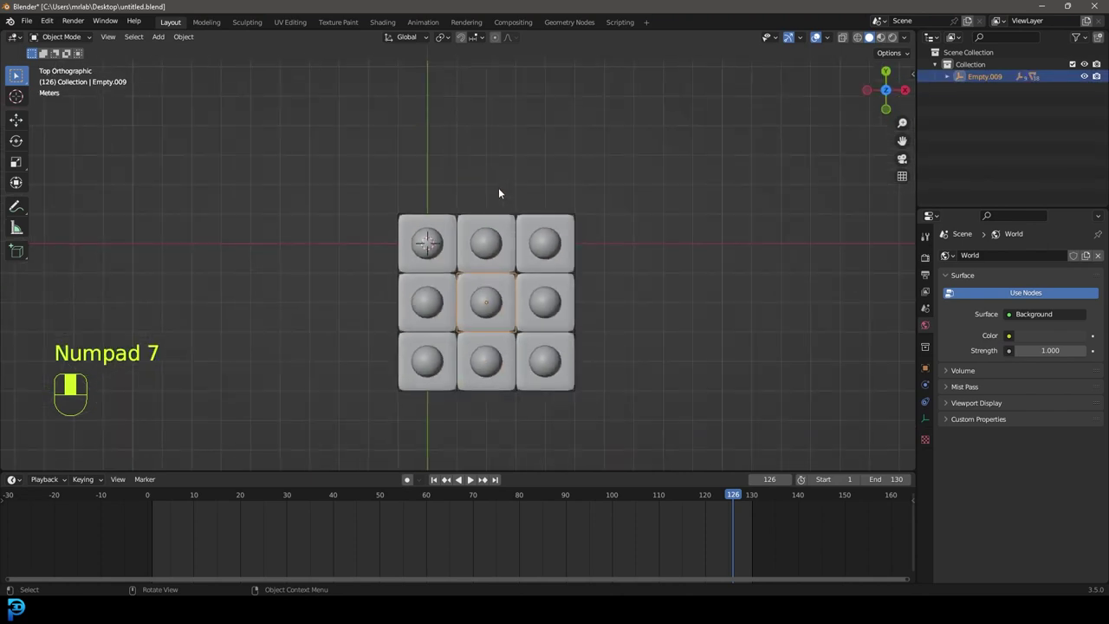
key(z)
drag(593, 322, 428, 285)
key(g)
key(z)
Rotate Empty.009's grid into a tilted angle from side and front views
key(KP_3)
key(KP_3)
key(r)
key(KP_1)
key(g)
key(r)
key(r)
key(alt+a)
key(KP_1)
Add a camera to the scene beside the plate grid
key(shift+a)
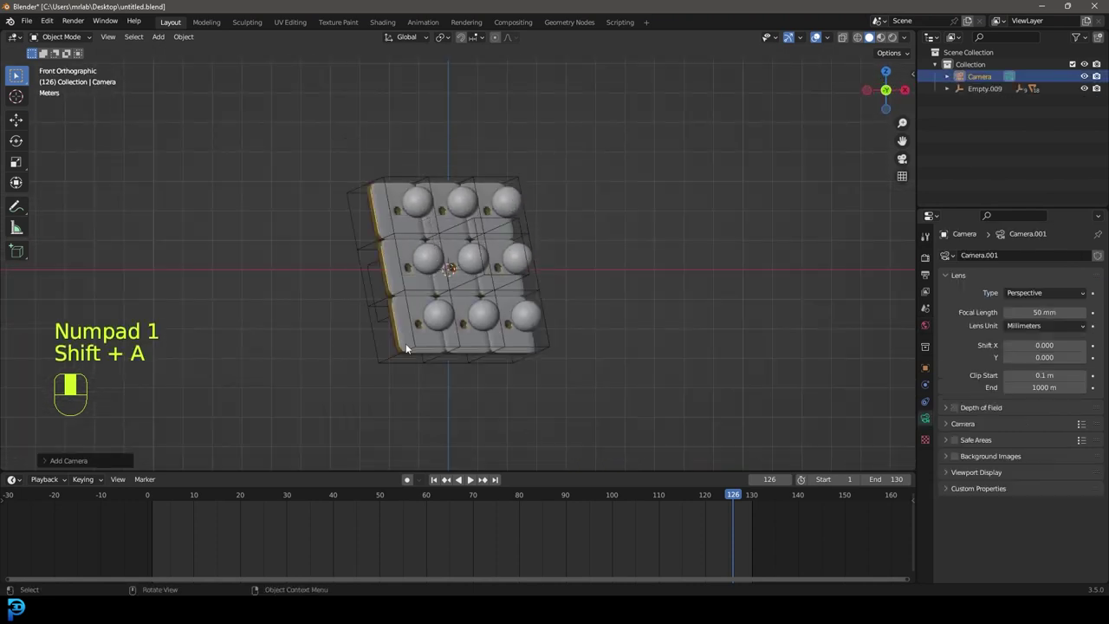
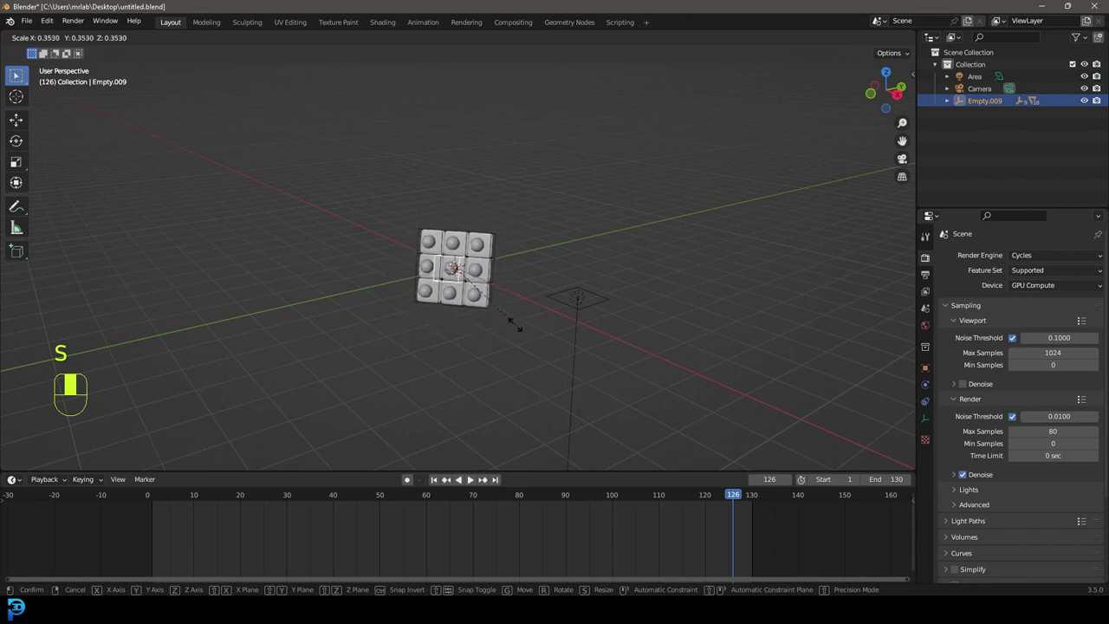
From front view, start moving the area light beside the shrunken plate grid
key(KP_1)
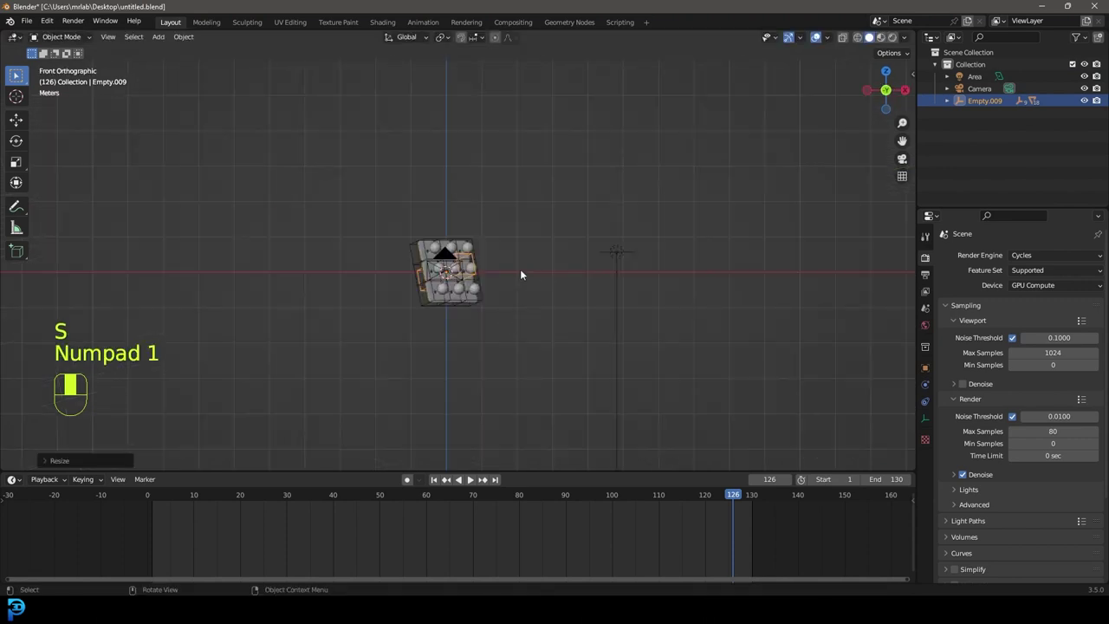
drag(722, 251, 783, 280)
key(g)
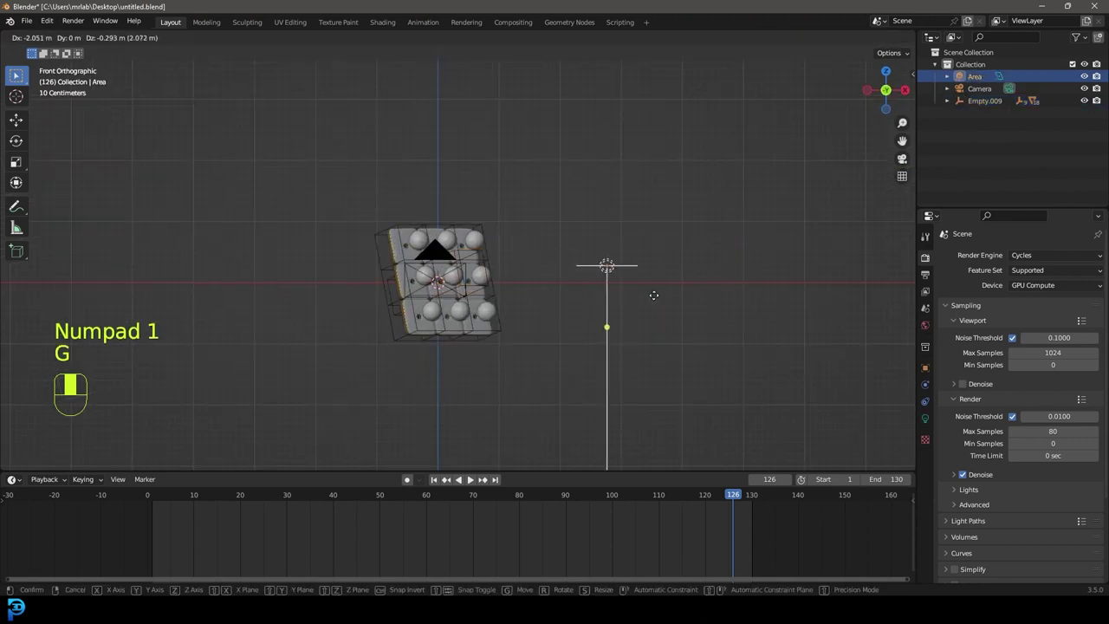
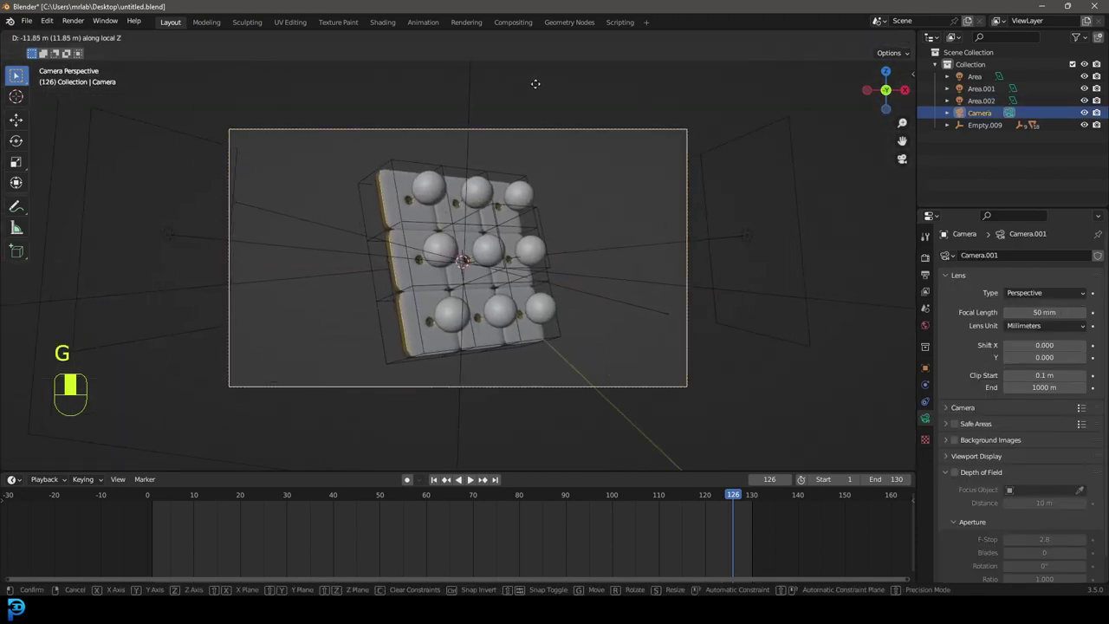
Switch the camera view to rendered preview and bring up the World surface settings
key(z)
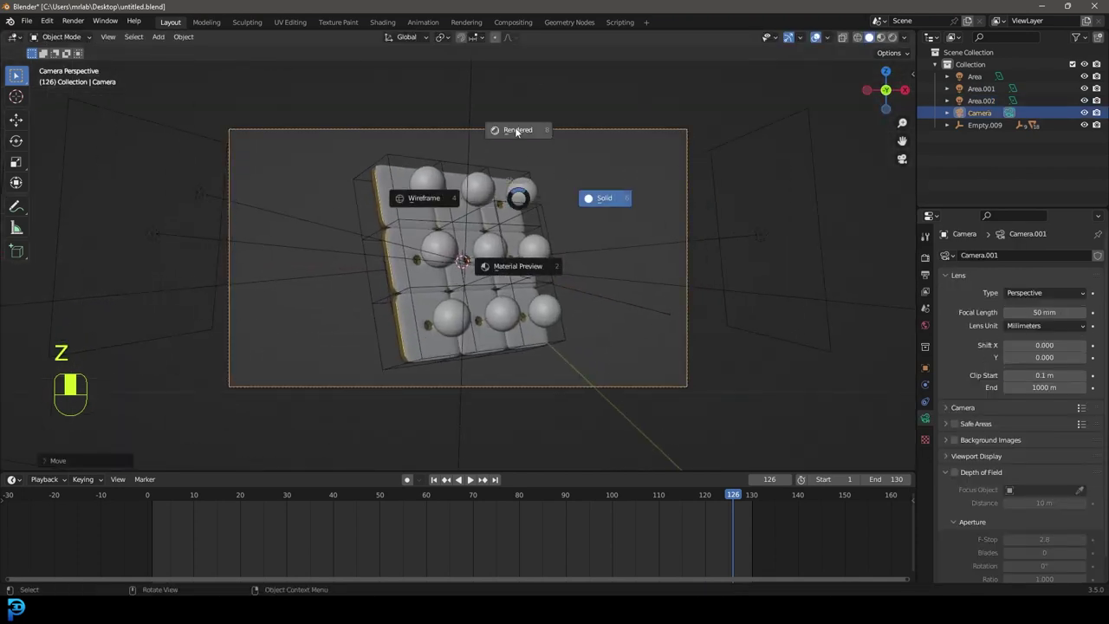
drag(475, 117, 932, 329)
key(ctrl+b)
key(ctrl+b)
click(932, 329)
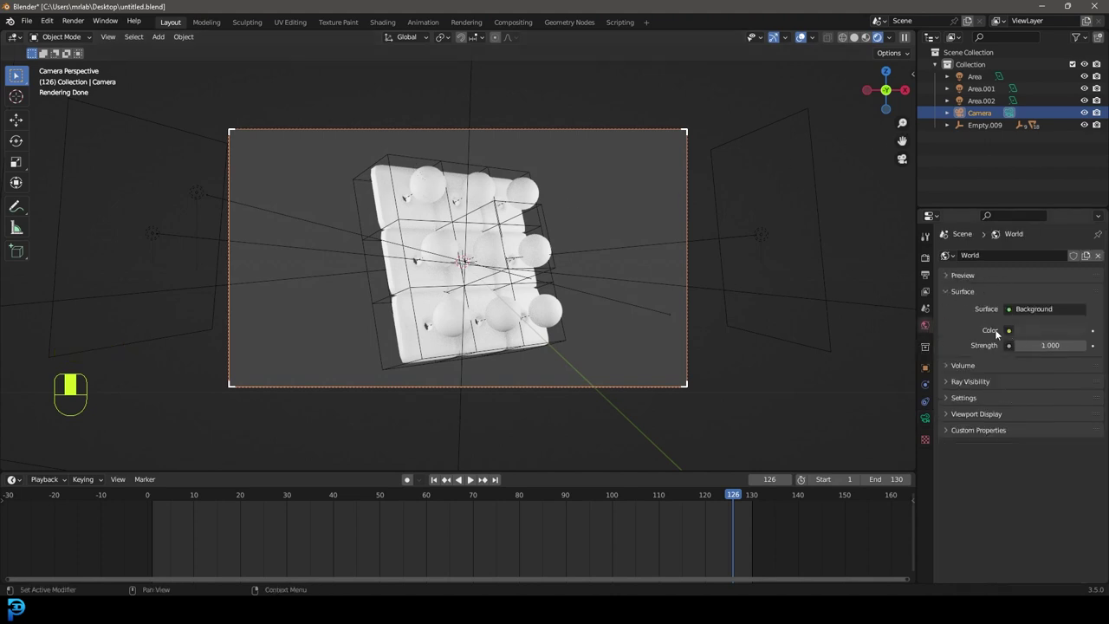